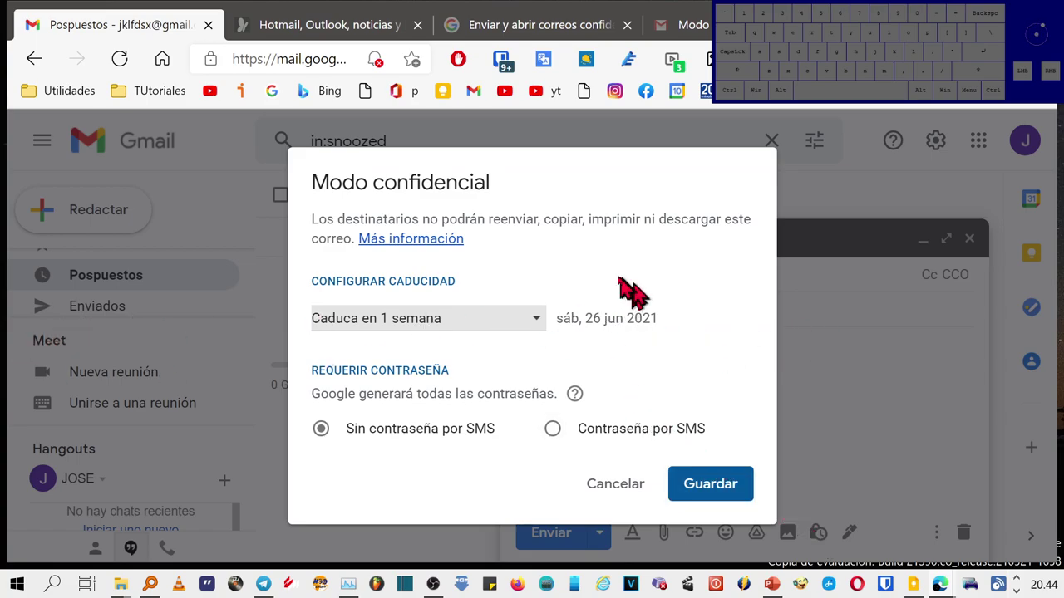
# - Choose 'Caduca en 3 meses' as the expiry, giving 17 Sept 2021
pyautogui.click(515, 307)
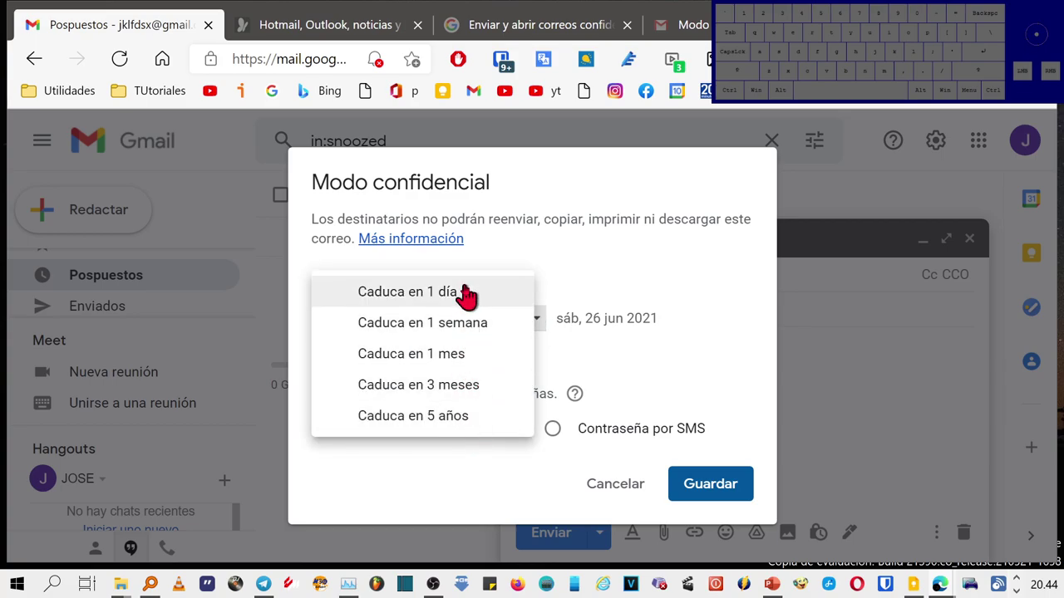
pyautogui.click(464, 369)
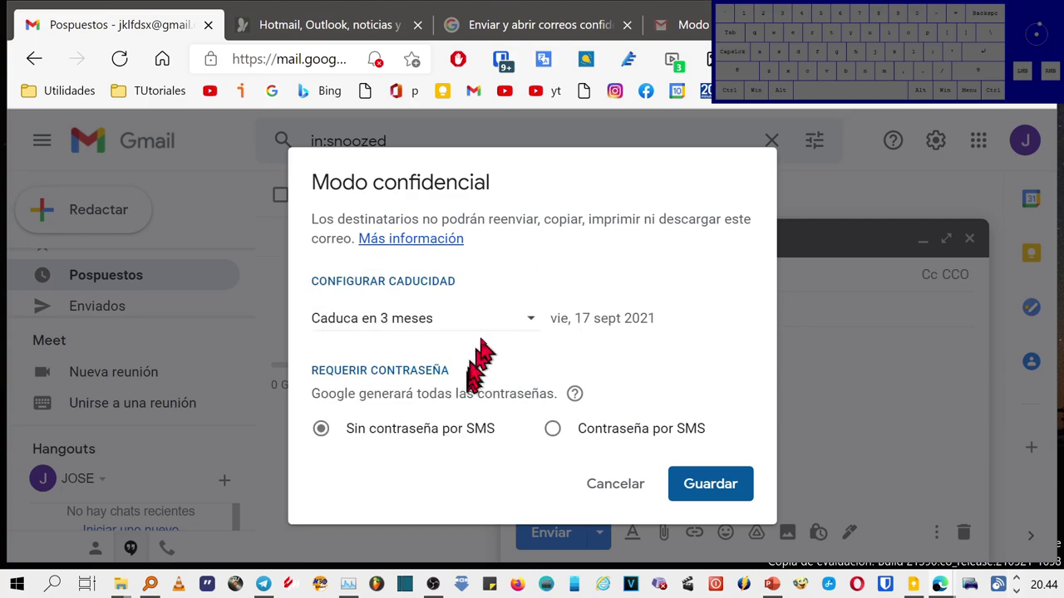
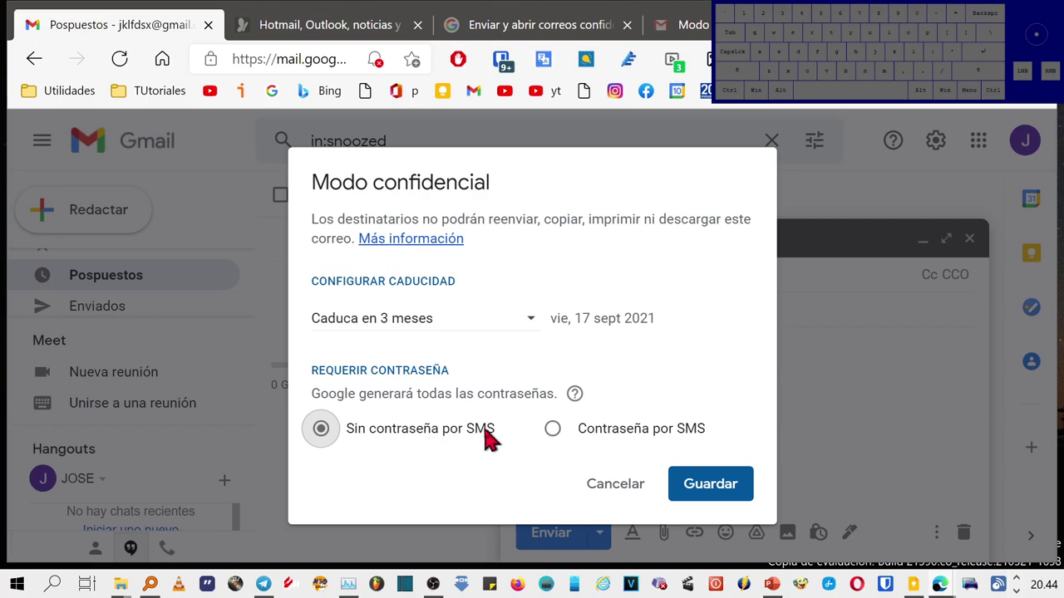
# - Save the confidential mode settings with Guardar, no SMS passcode
pyautogui.click(721, 484)
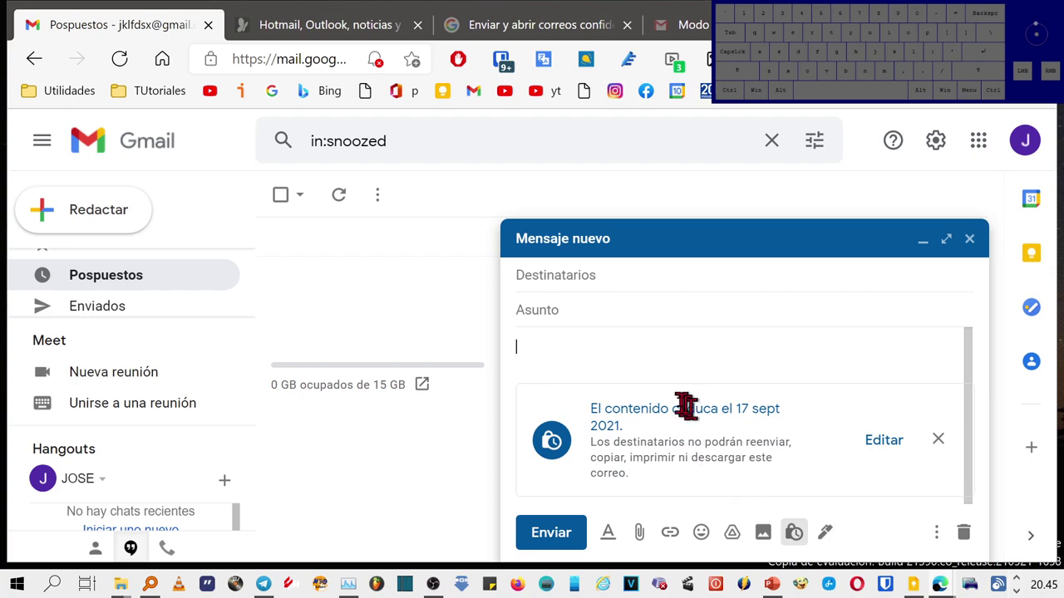
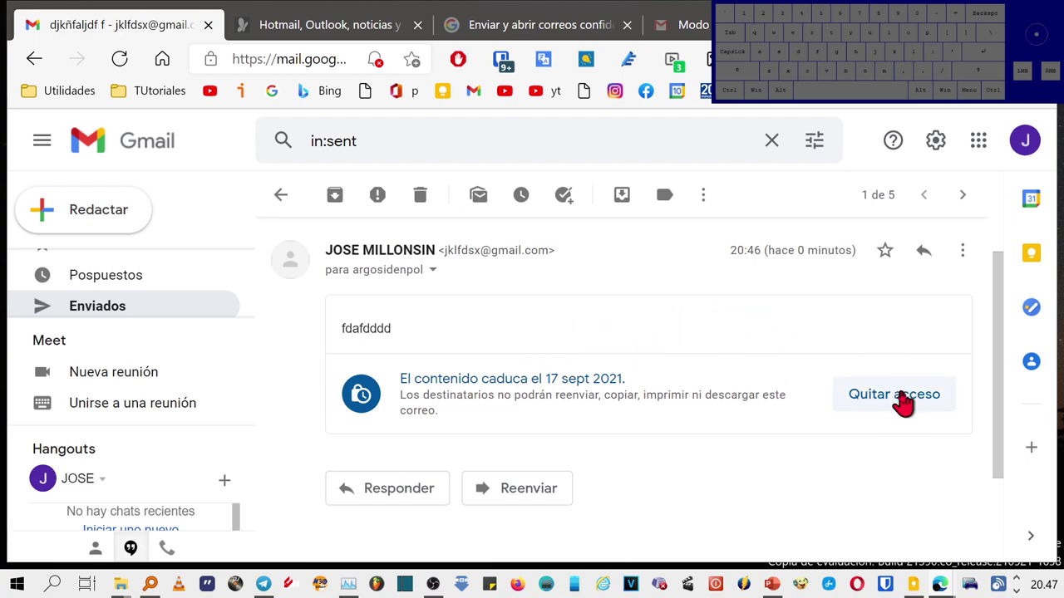
# - Revoke the recipient's access via 'Quitar acceso' so the content shows expired
pyautogui.click(898, 385)
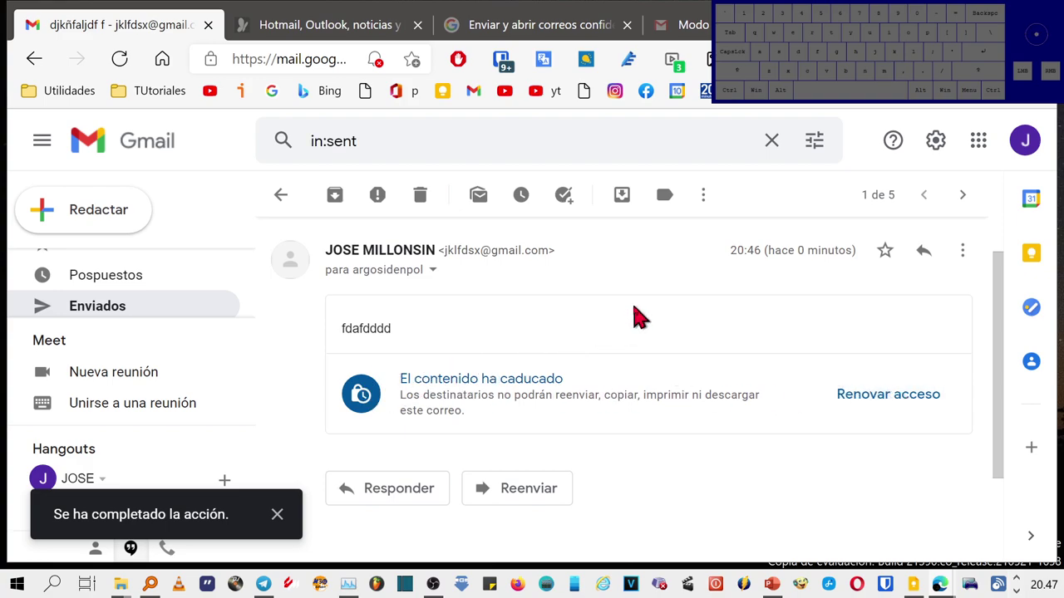